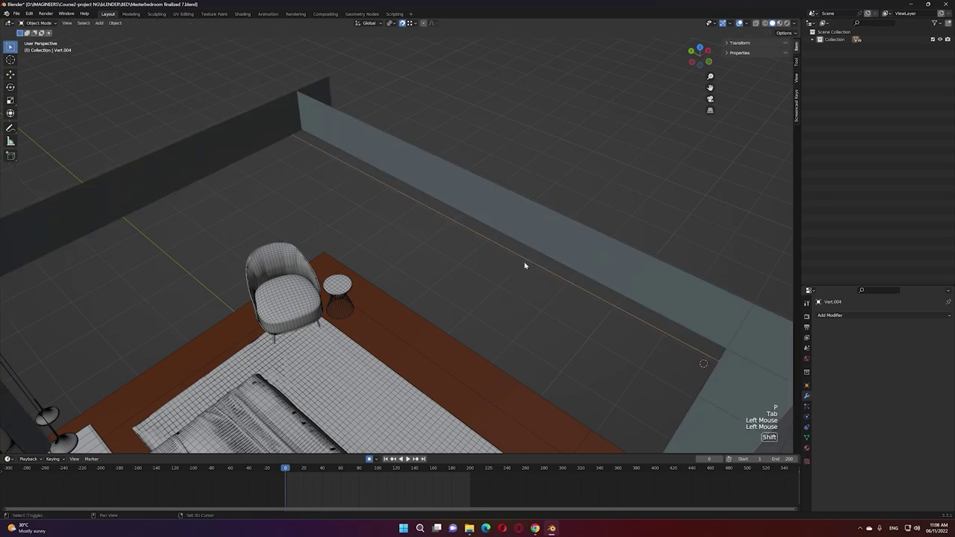
- Duplicate the line along X and isolate it in local view, framing it in the viewport
{"action": "key", "text": "shift+d"}
{"action": "key", "text": "x"}
{"action": "left_click", "coordinate": [517, 301]}
{"action": "middle_click", "coordinate": [516, 301]}
{"action": "key", "text": "KP_Divide"}
{"action": "left_click", "coordinate": [538, 276]}
{"action": "left_click", "coordinate": [491, 307]}
{"action": "left_click", "coordinate": [486, 310]}
{"action": "scroll", "scroll_direction": "up", "scroll_amount": 3}
{"action": "middle_click", "coordinate": [473, 322]}
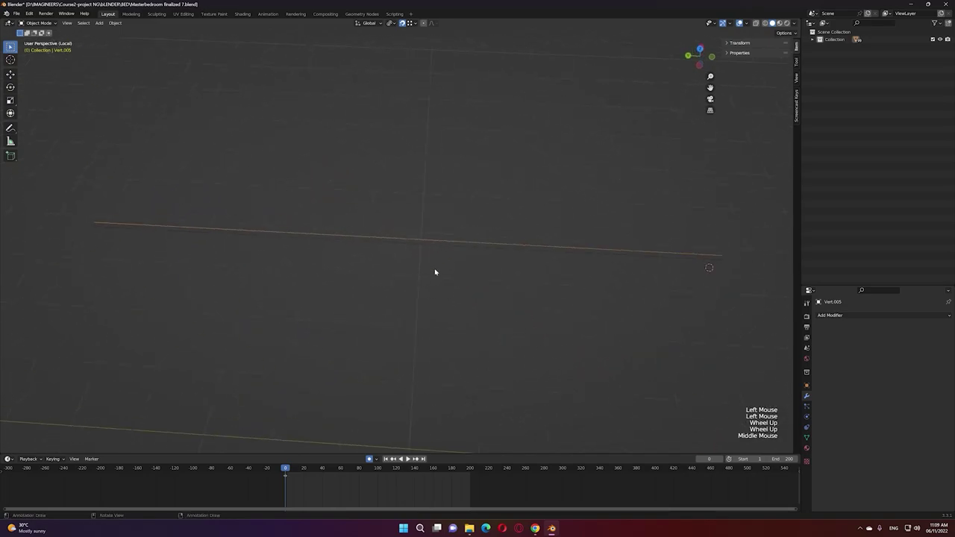
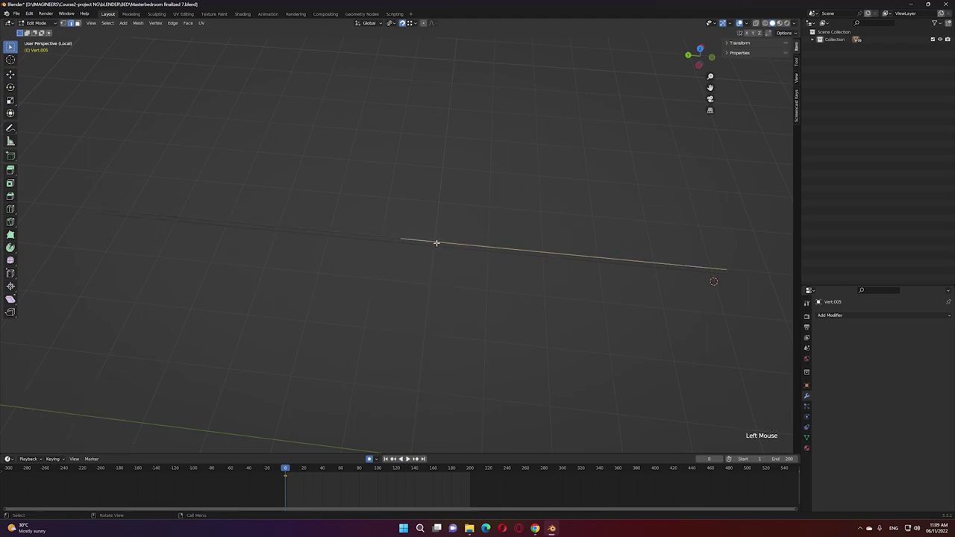
- Separate and hide the extra geometry, leaving the Vert.004 line selected and in Edit Mode
{"action": "key", "text": "p"}
{"action": "key", "text": "Tab"}
{"action": "left_click", "coordinate": [418, 287]}
{"action": "left_click", "coordinate": [364, 234]}
{"action": "key", "text": "h"}
{"action": "left_click", "coordinate": [422, 284]}
{"action": "left_click", "coordinate": [437, 251]}
{"action": "middle_click", "coordinate": [477, 246]}
{"action": "left_click", "coordinate": [472, 255]}
{"action": "left_click", "coordinate": [477, 258]}
{"action": "middle_click", "coordinate": [541, 268]}
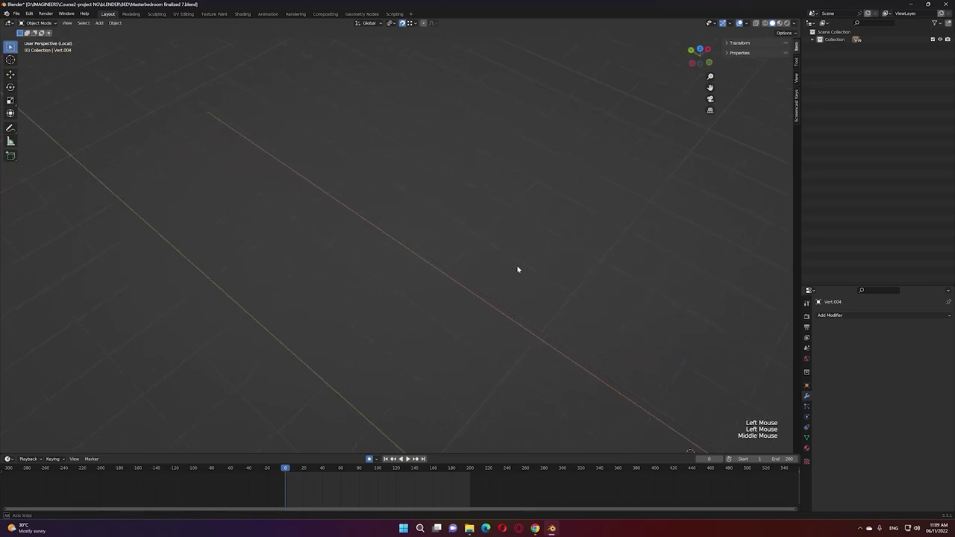
{"action": "middle_click", "coordinate": [516, 291]}
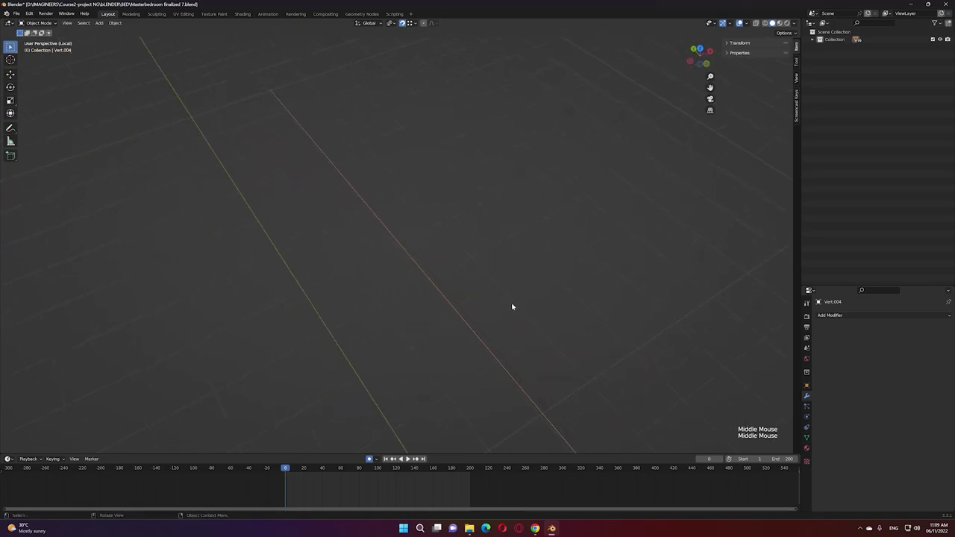
{"action": "key", "text": "Tab"}
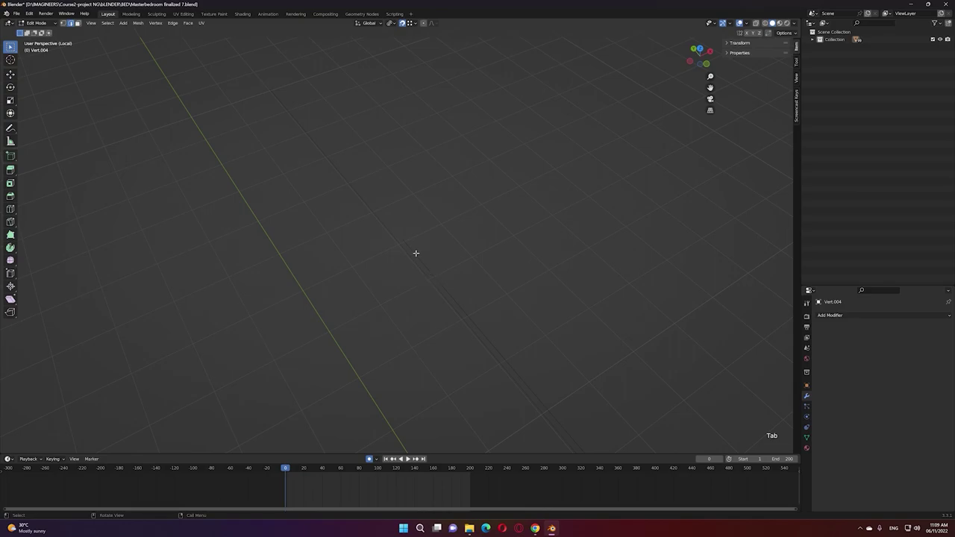
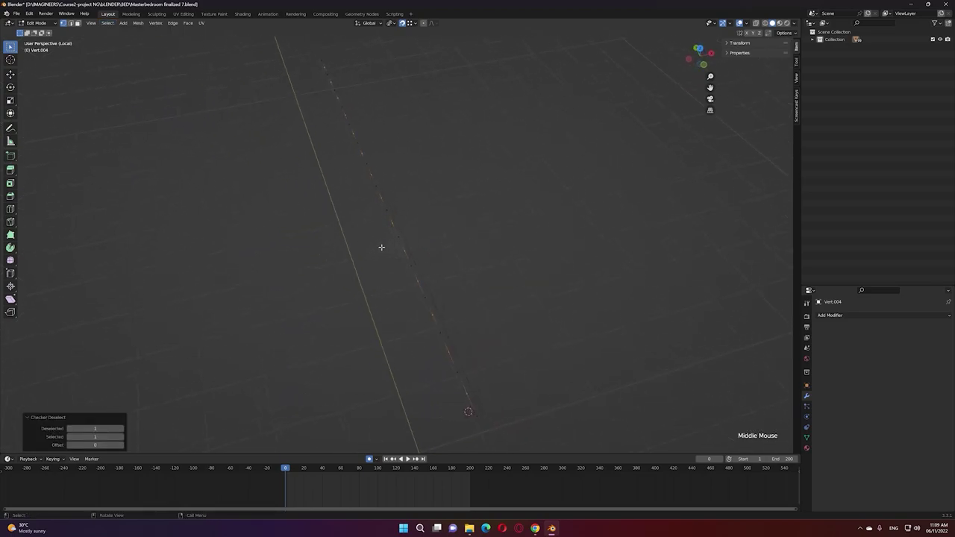
- Move every other vertex of the subdivided line along one axis to form a zigzag
{"action": "key", "text": "g"}
{"action": "key", "text": "x"}
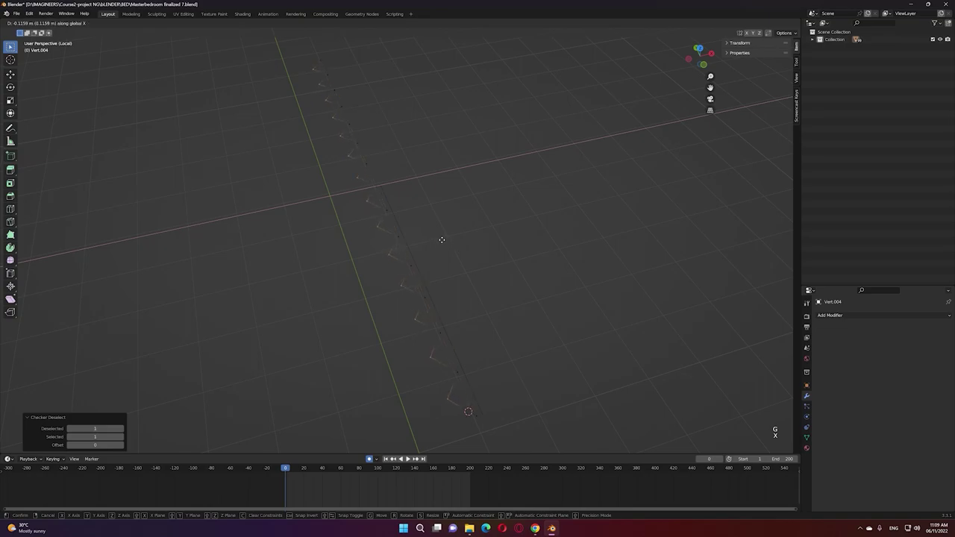
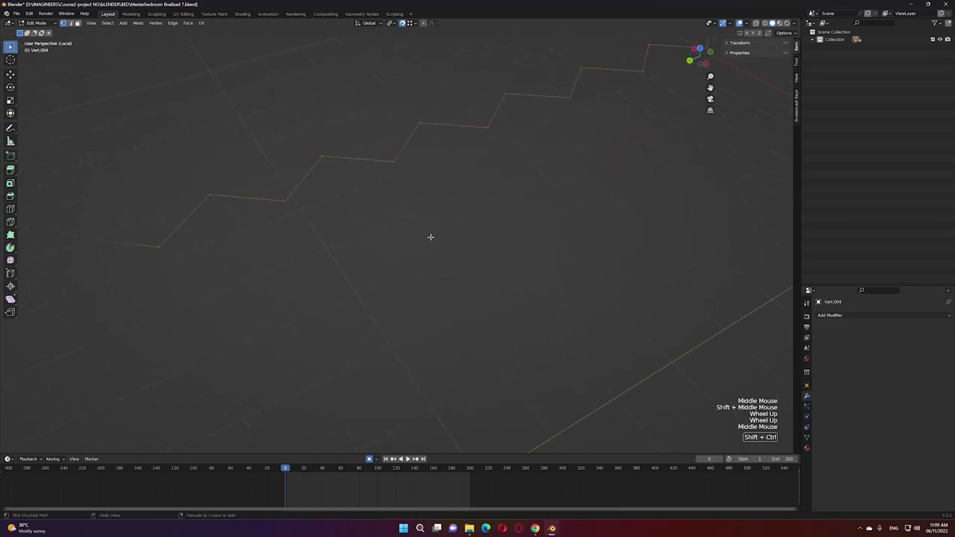
- Bevel the zigzag's vertices to round off its corners
{"action": "key", "text": "ctrl+shift+b"}
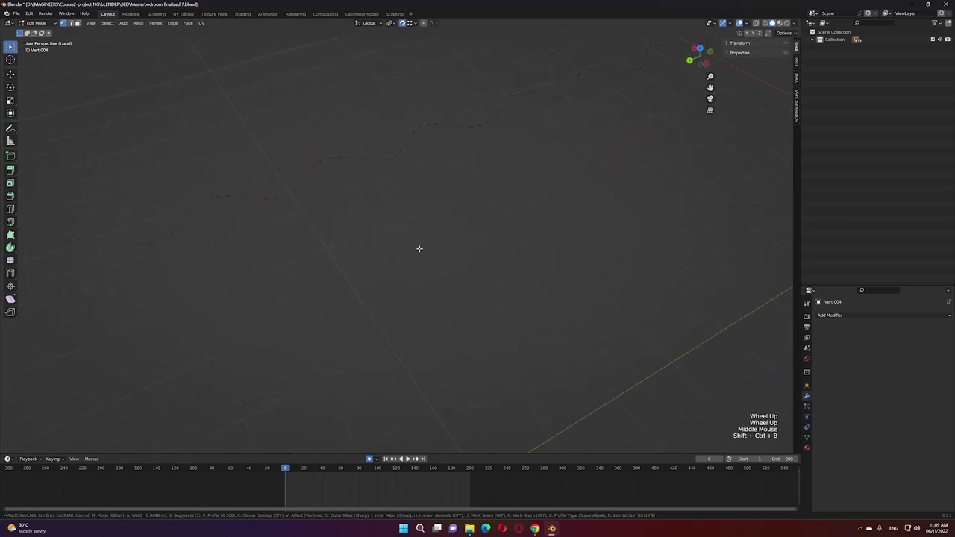
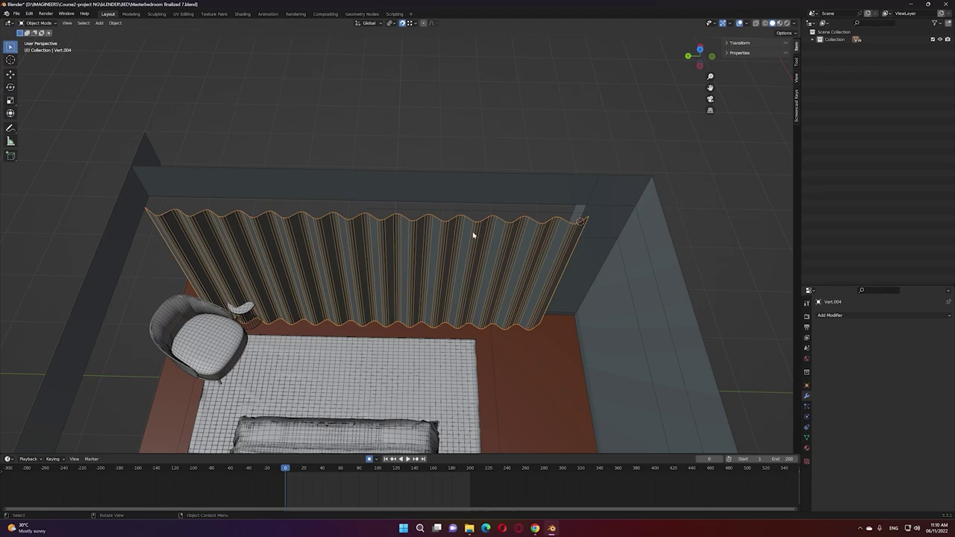
- Scale the curtain along Y from its corner origin to stretch it along its length
{"action": "middle_click", "coordinate": [433, 264]}
{"action": "middle_click", "coordinate": [456, 289]}
{"action": "scroll", "scroll_direction": "up", "scroll_amount": 3}
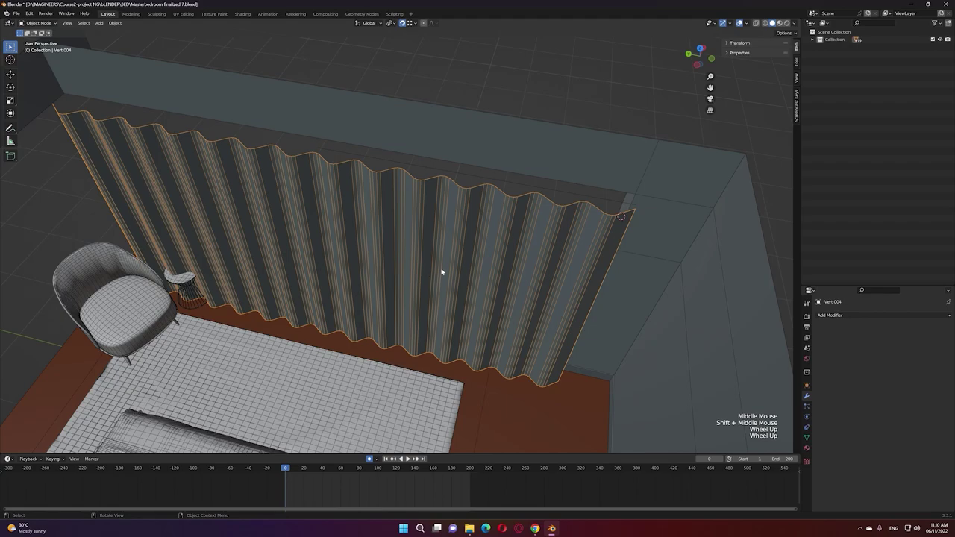
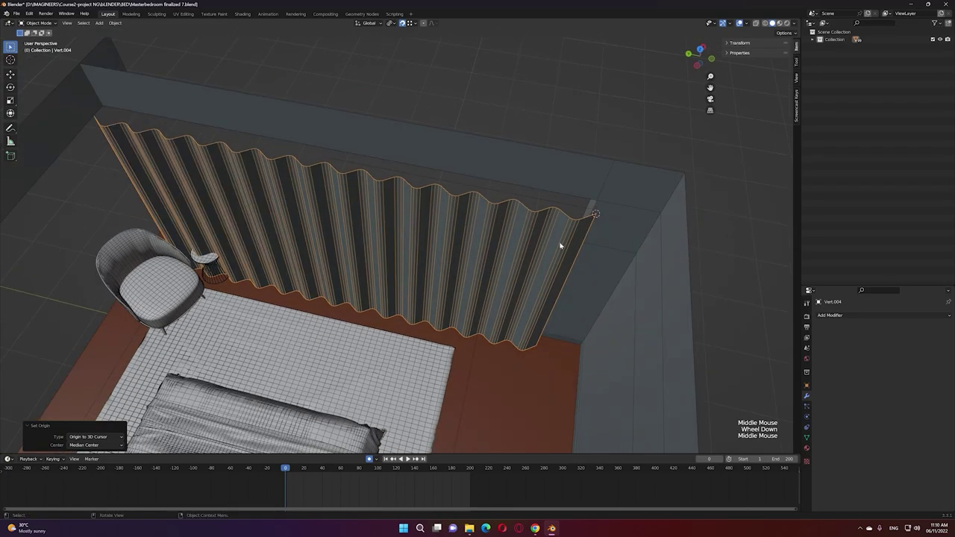
{"action": "key", "text": "s"}
{"action": "key", "text": "y"}
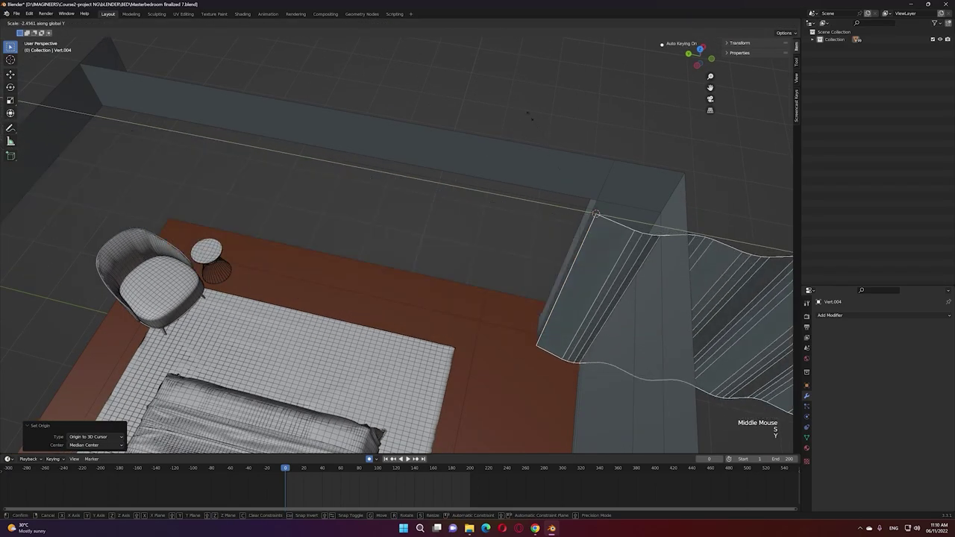
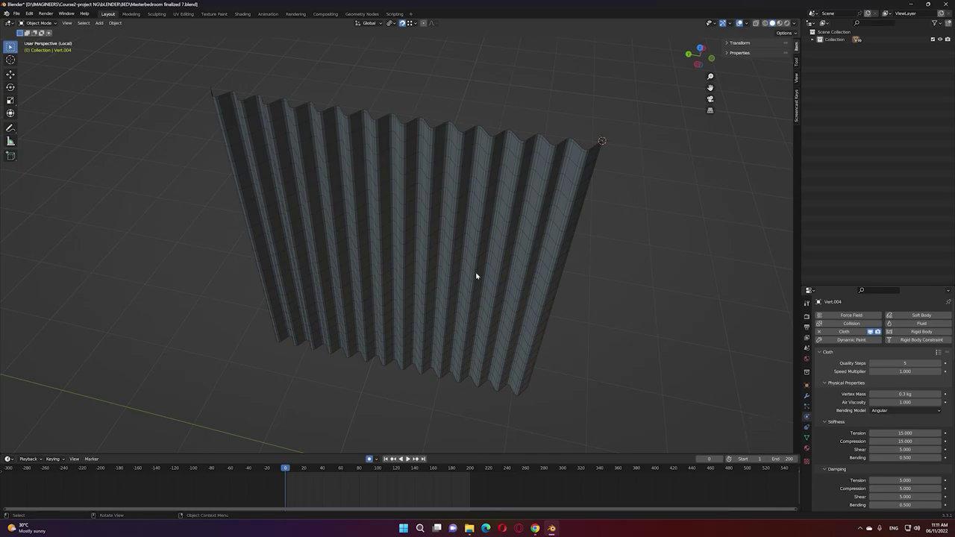
- Select the pleated curtain and set its cloth collisions to quality 10 with 0.001 m distances
{"action": "left_click", "coordinate": [498, 233]}
{"action": "middle_click", "coordinate": [547, 353]}
{"action": "left_click", "coordinate": [619, 291]}
{"action": "middle_click", "coordinate": [610, 301]}
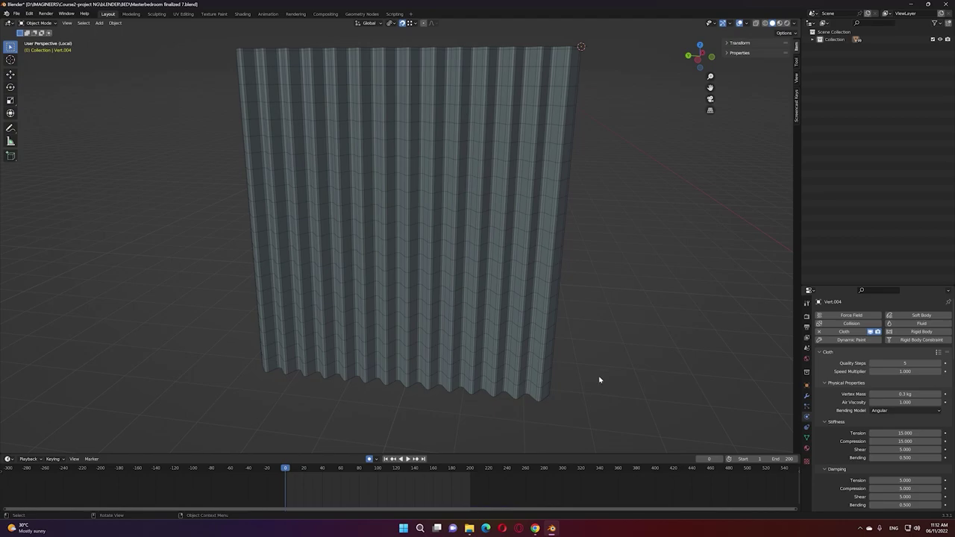
{"action": "middle_click", "coordinate": [623, 366]}
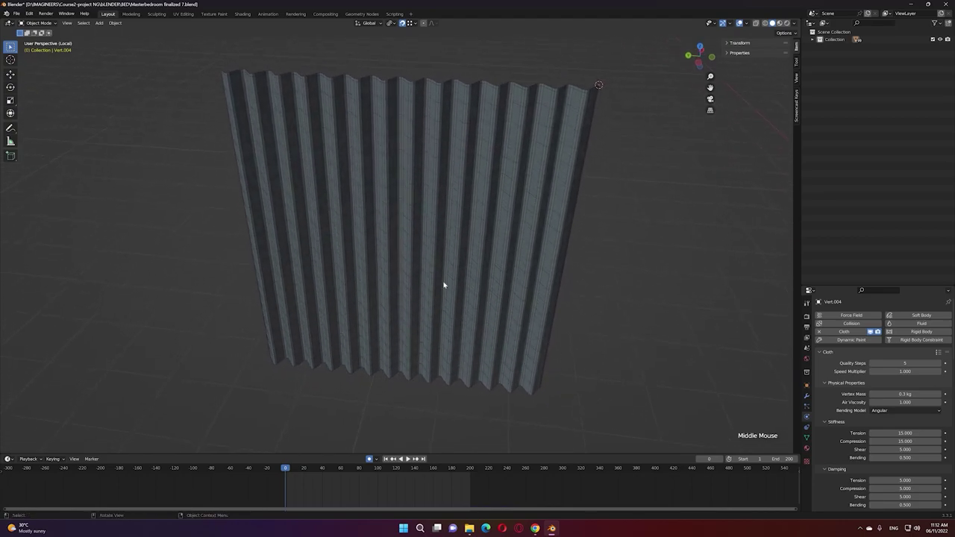
{"action": "left_click", "coordinate": [446, 282]}
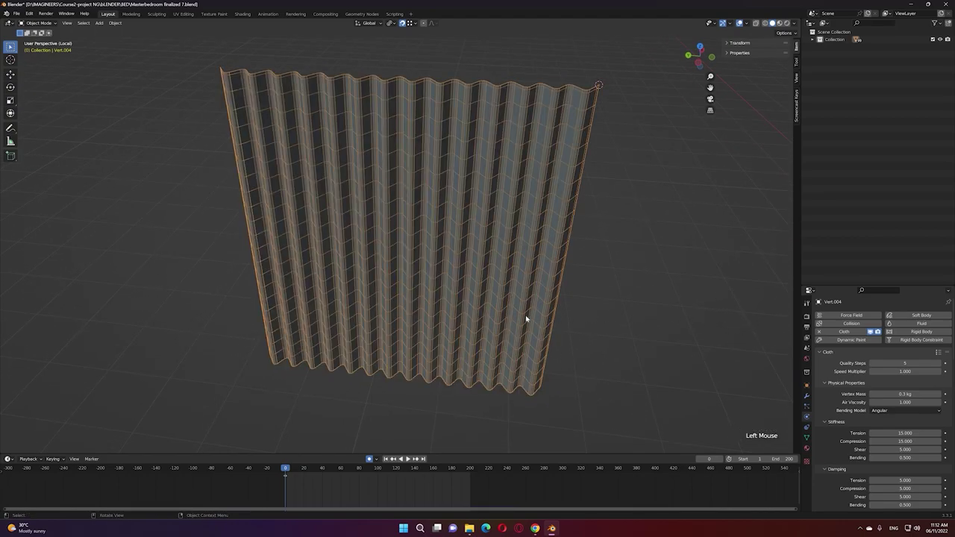
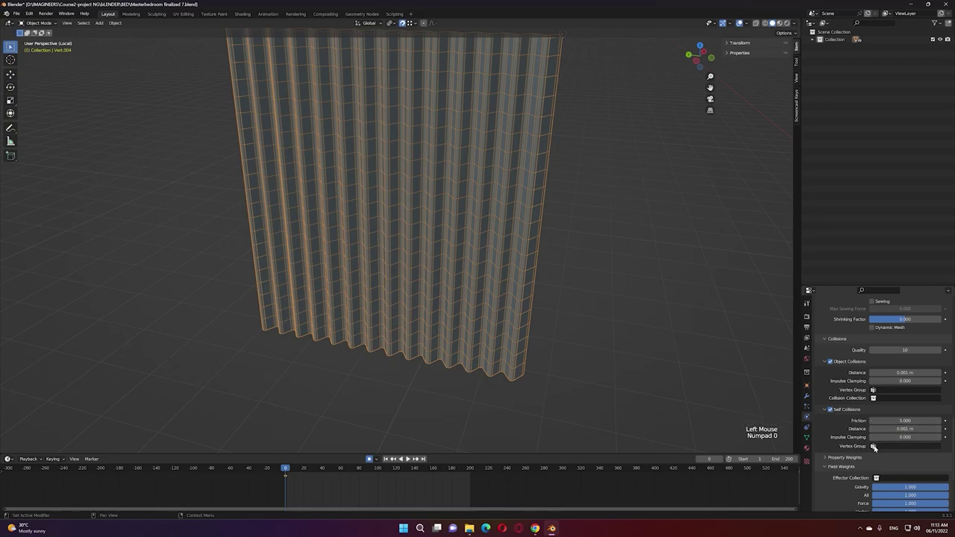
{"action": "scroll", "scroll_direction": "up", "scroll_amount": 3}
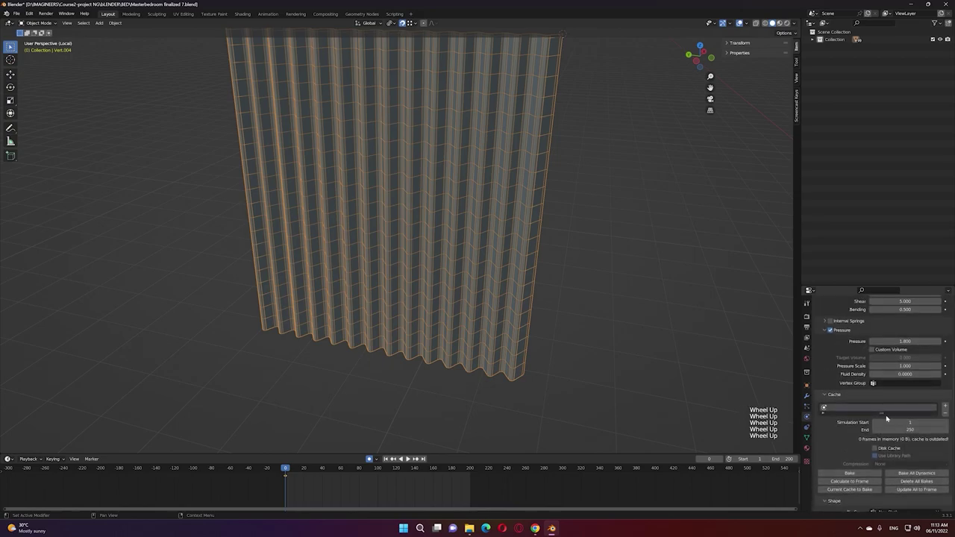
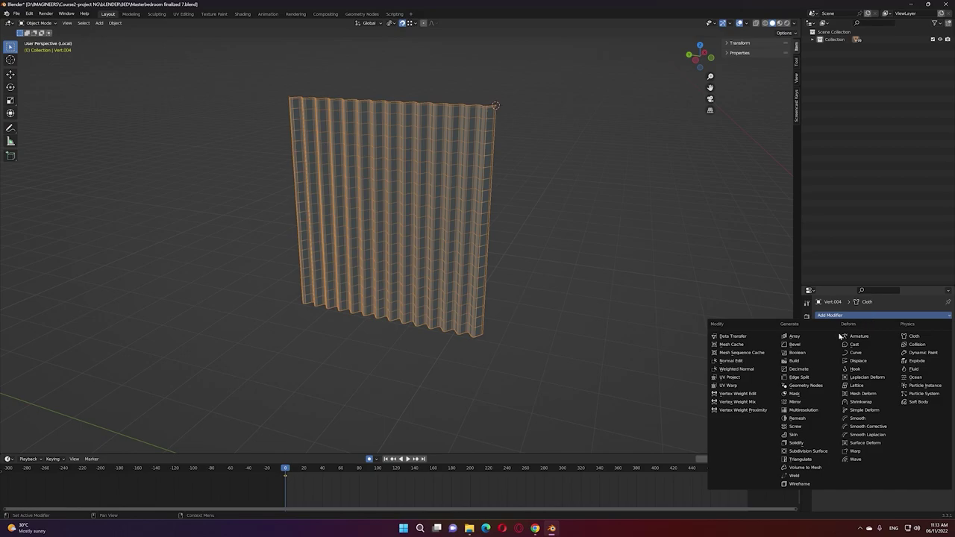
- Add a Subdivision Surface modifier to the curtain and set it to Simple
{"action": "left_click", "coordinate": [824, 445]}
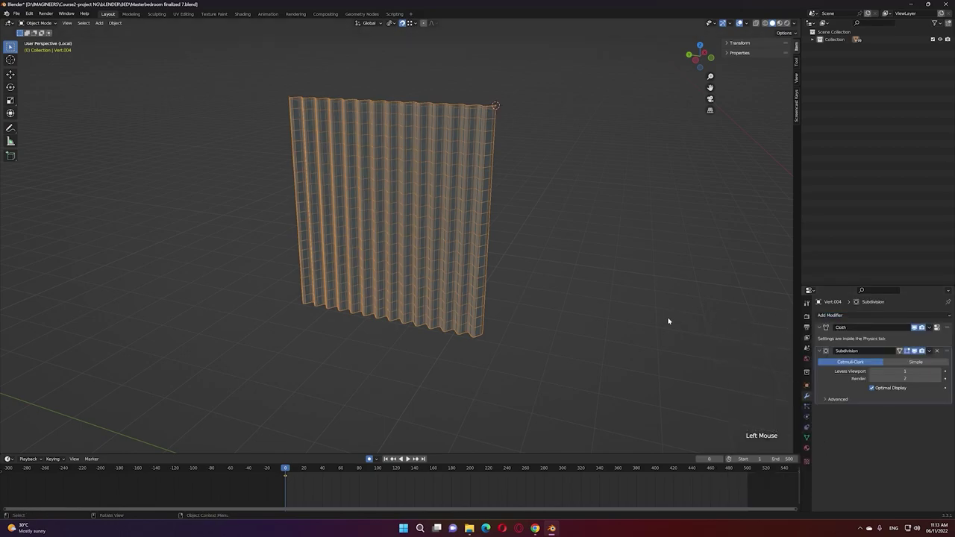
{"action": "left_click", "coordinate": [629, 309]}
{"action": "scroll", "scroll_direction": "up", "scroll_amount": 3}
{"action": "middle_click", "coordinate": [510, 313]}
{"action": "middle_click", "coordinate": [518, 299]}
{"action": "left_click", "coordinate": [596, 309]}
{"action": "left_click", "coordinate": [511, 262]}
- Test-play the cloth simulation, rewind to frame 1, then select all curtain faces and bring up Normals
{"action": "key", "text": "space"}
{"action": "key", "text": "space"}
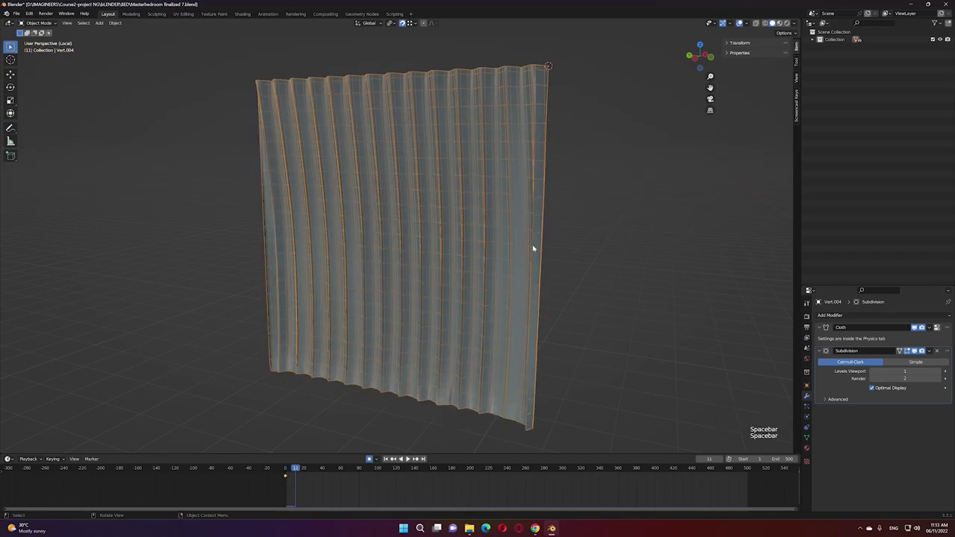
{"action": "key", "text": "shift+Left"}
{"action": "left_click", "coordinate": [747, 21]}
{"action": "middle_click", "coordinate": [645, 153]}
{"action": "key", "text": "Tab"}
{"action": "key", "text": "a"}
{"action": "key", "text": "alt+n"}
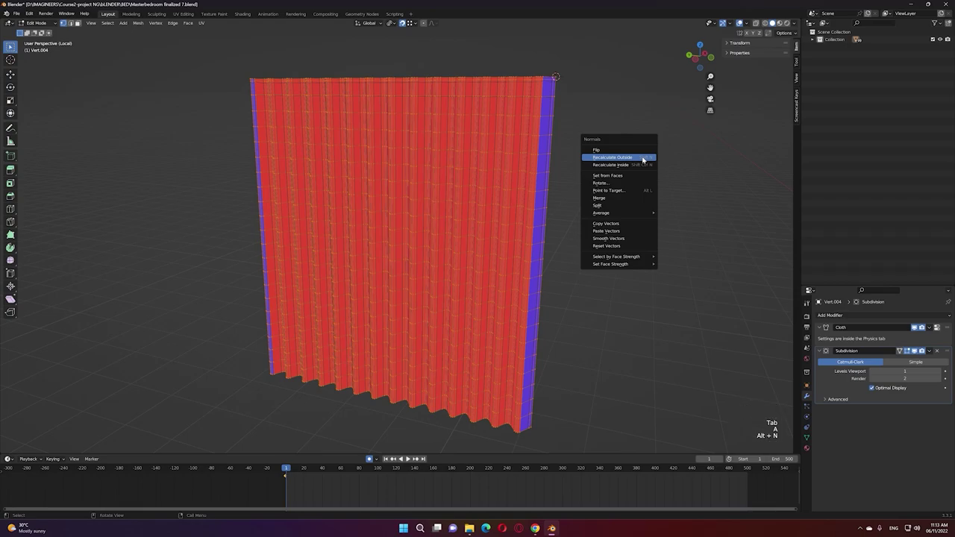
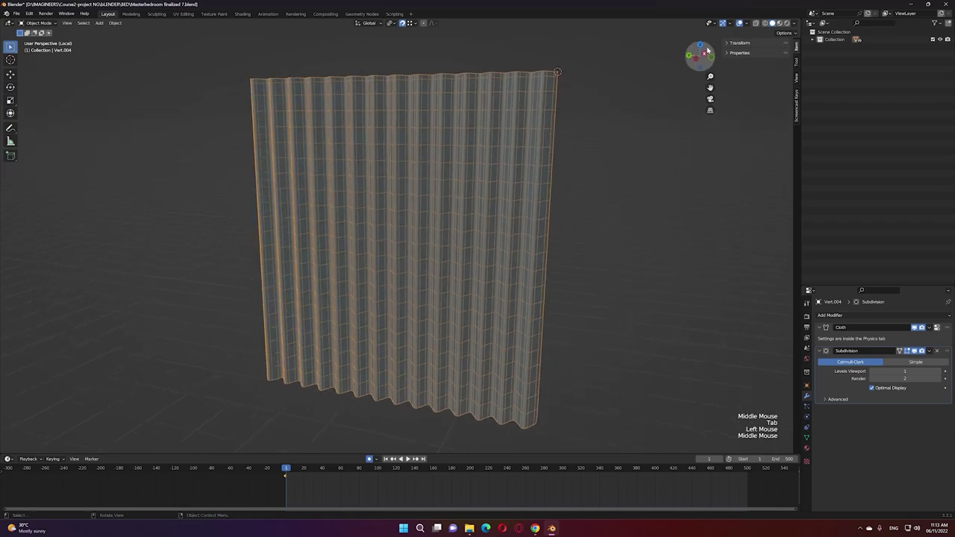
- Reset the timeline and adjust the view and modifier panel before simulating the curtain
{"action": "left_click", "coordinate": [733, 24]}
{"action": "left_click", "coordinate": [750, 23]}
{"action": "left_click", "coordinate": [618, 183]}
{"action": "middle_click", "coordinate": [630, 192]}
{"action": "left_click", "coordinate": [460, 223]}
{"action": "scroll", "scroll_direction": "up", "scroll_amount": 3}
{"action": "right_click", "coordinate": [493, 193]}
{"action": "scroll", "scroll_direction": "down", "scroll_amount": 3}
{"action": "left_click", "coordinate": [600, 232]}
{"action": "middle_click", "coordinate": [614, 238]}
{"action": "left_click", "coordinate": [809, 418]}
{"action": "scroll", "scroll_direction": "down", "scroll_amount": 3}
{"action": "middle_click", "coordinate": [637, 337]}
- Play the cloth simulation through to frame 244, orbiting to watch the curtain drape, then stop
{"action": "key", "text": "space"}
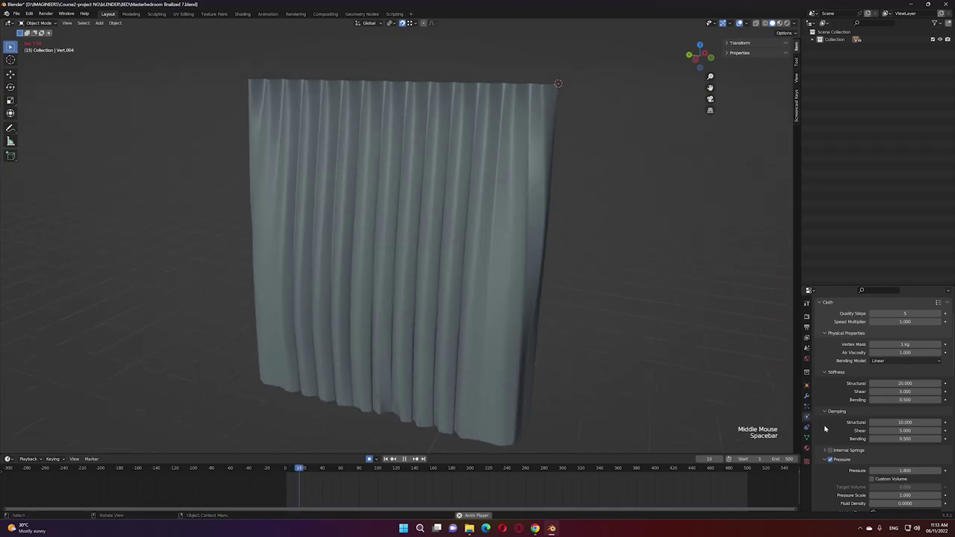
{"action": "left_click", "coordinate": [831, 460]}
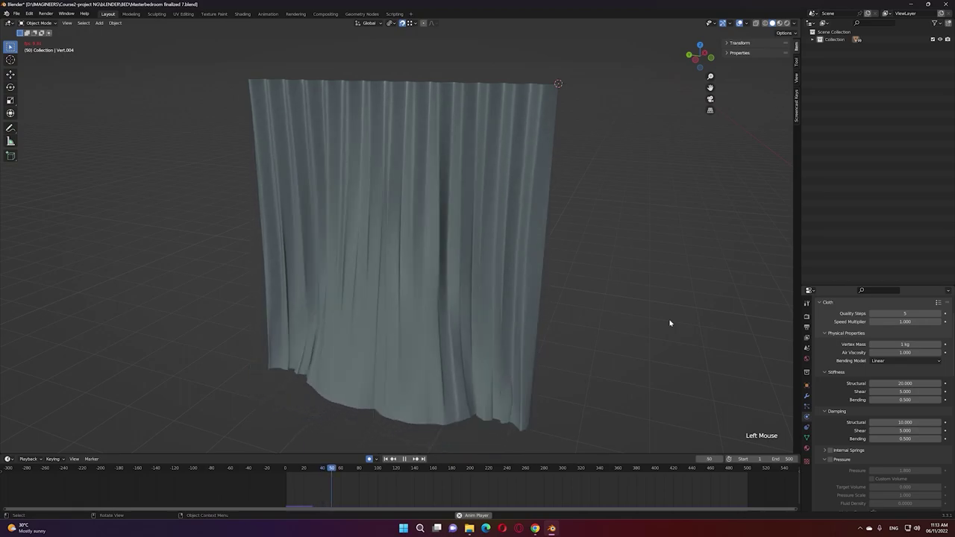
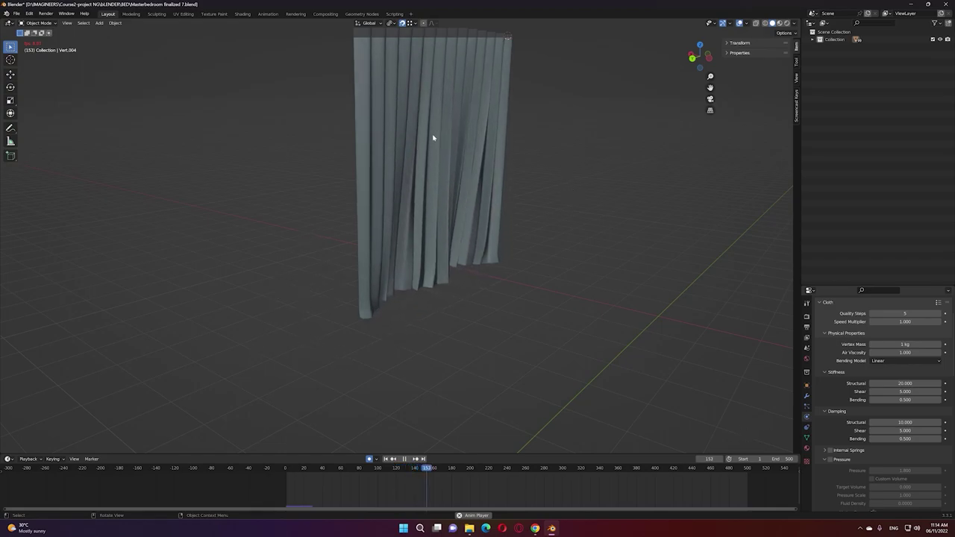
{"action": "middle_click", "coordinate": [579, 184]}
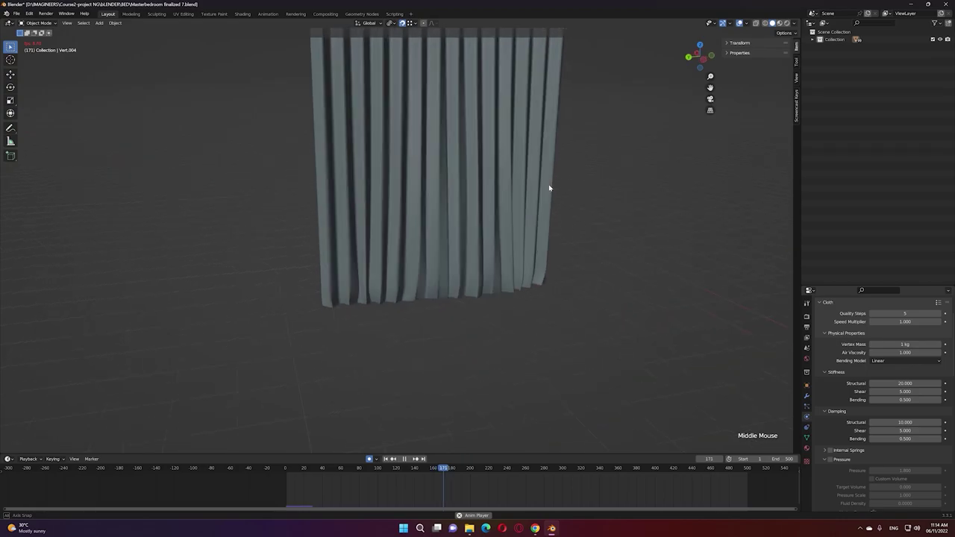
{"action": "middle_click", "coordinate": [569, 183]}
{"action": "middle_click", "coordinate": [620, 195]}
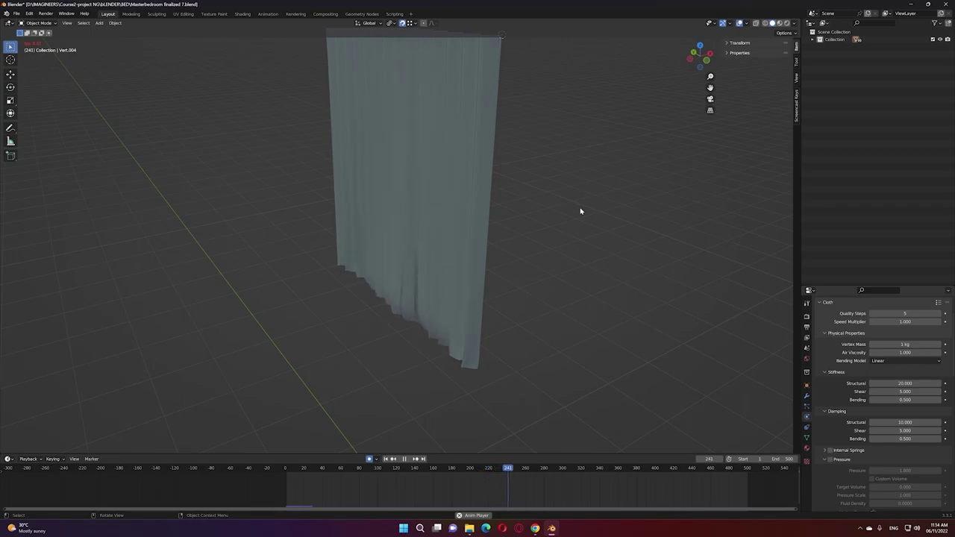
{"action": "key", "text": "space"}
{"action": "middle_click", "coordinate": [438, 268]}
{"action": "middle_click", "coordinate": [512, 202]}
{"action": "middle_click", "coordinate": [495, 269]}
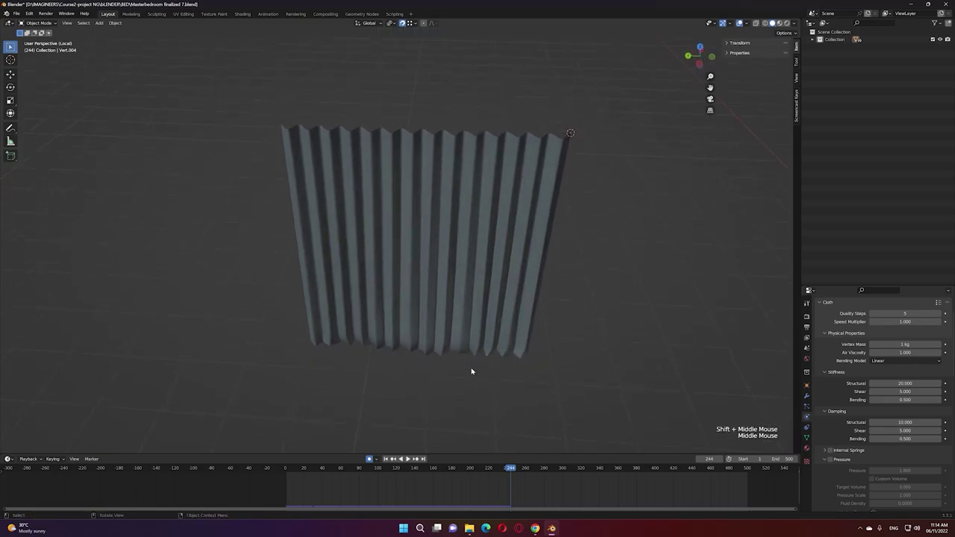
- Select the draped curtain and show its Cloth and Simple subdivision modifier stack
{"action": "middle_click", "coordinate": [458, 359]}
{"action": "left_click", "coordinate": [486, 303]}
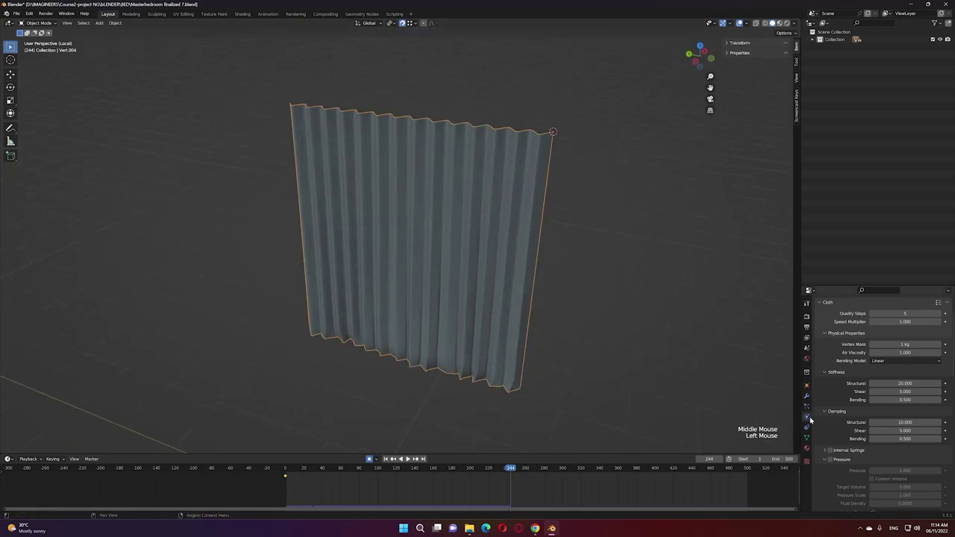
{"action": "left_click", "coordinate": [810, 393]}
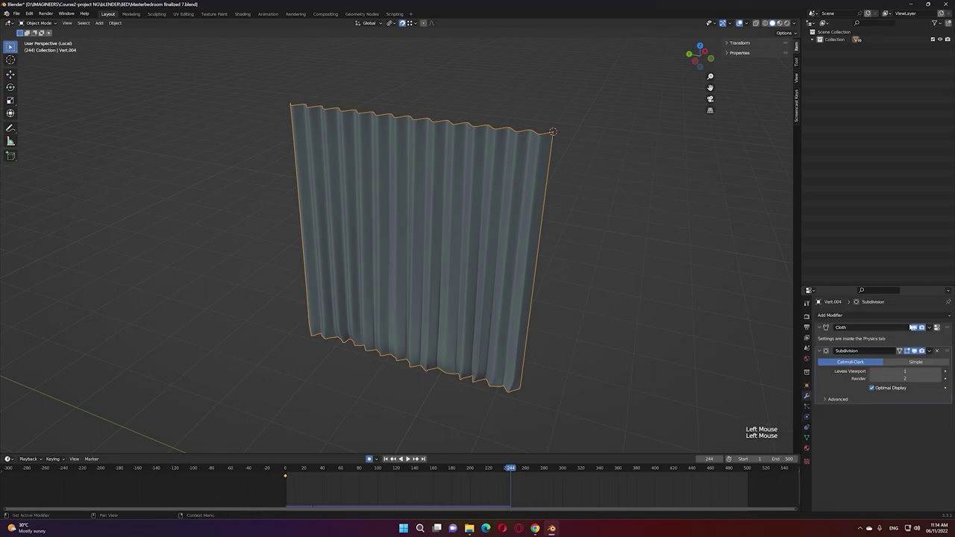
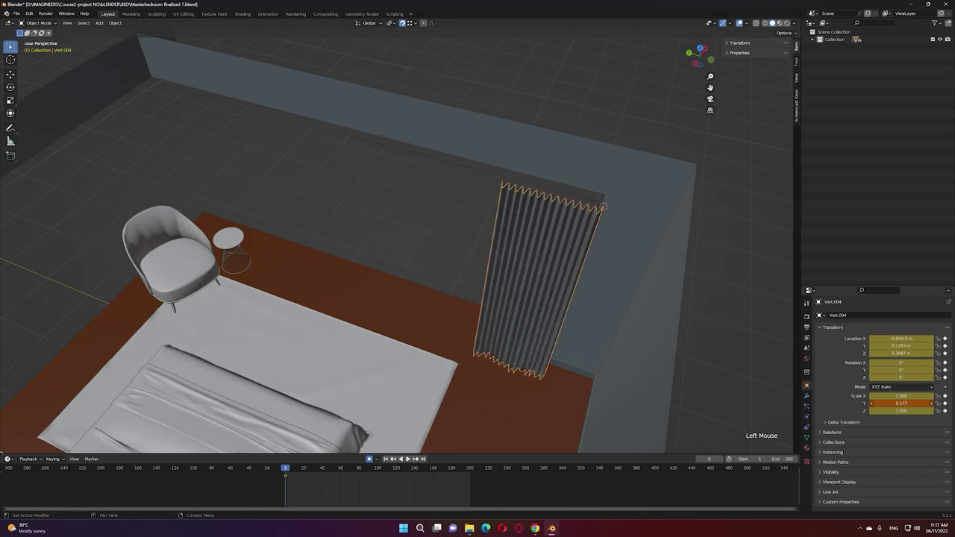
- Widen the curtain along the wall, apply its scale, and bring up the File menu for FBX export
{"action": "key", "text": "ctrl+z"}
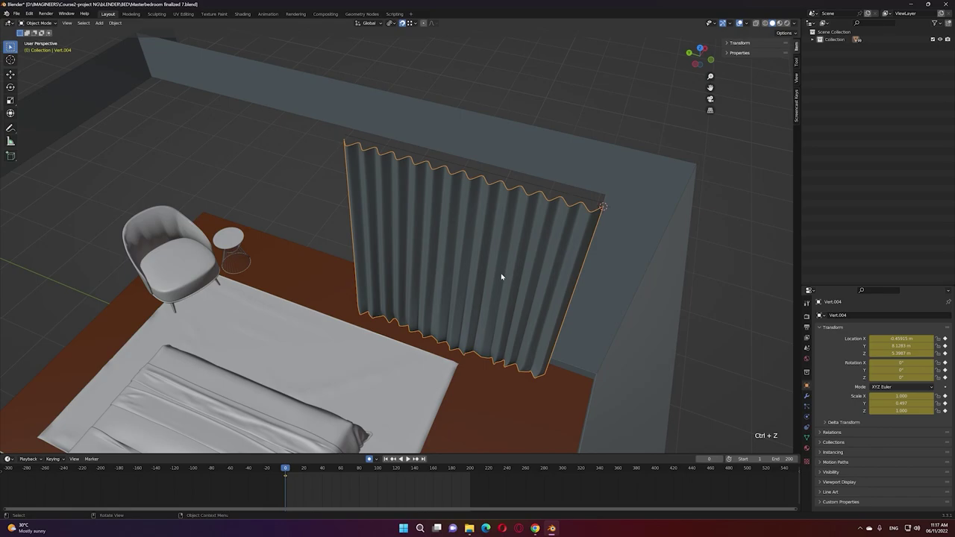
{"action": "key", "text": "ctrl+a"}
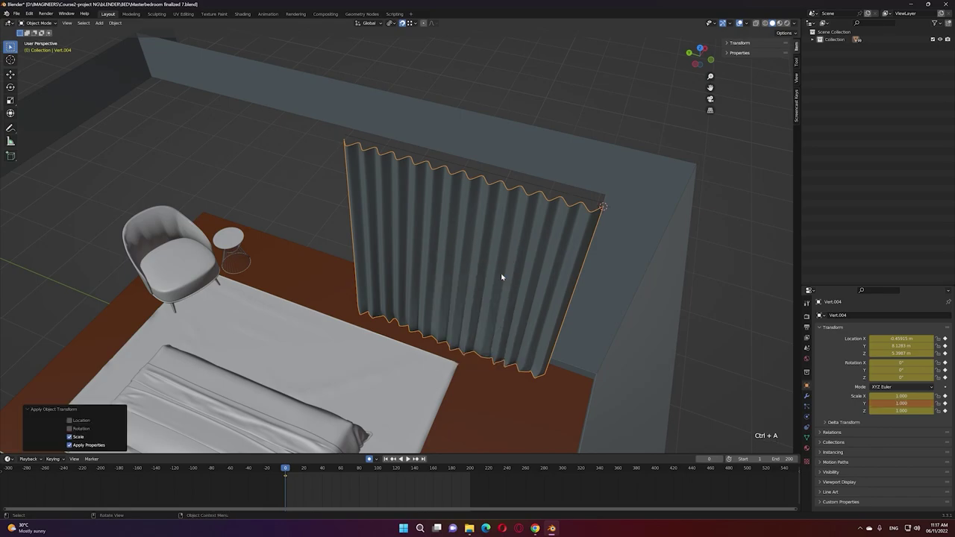
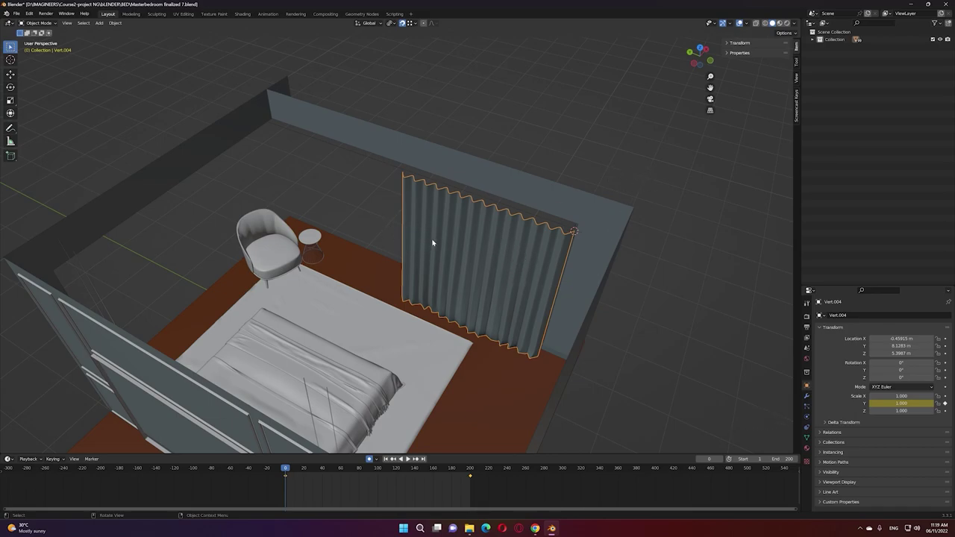
{"action": "left_click", "coordinate": [19, 14]}
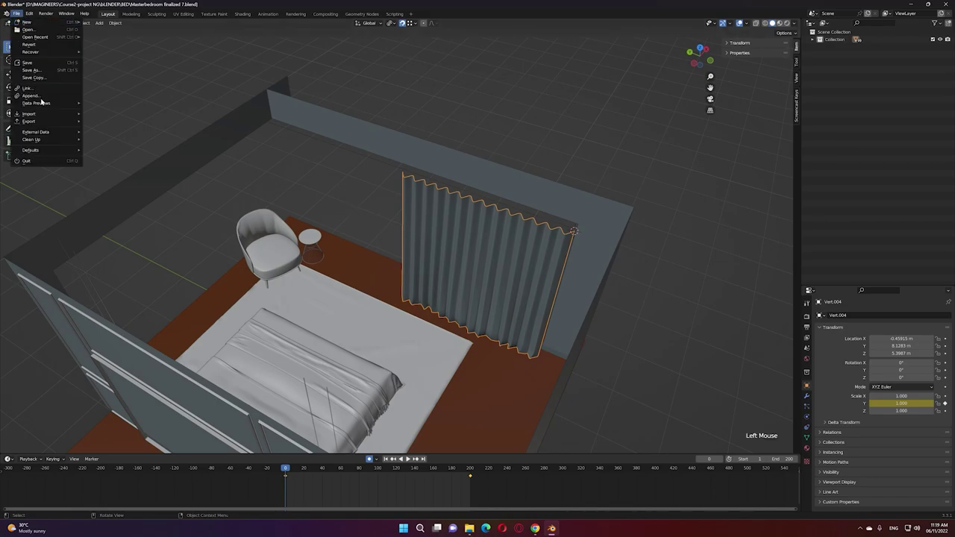